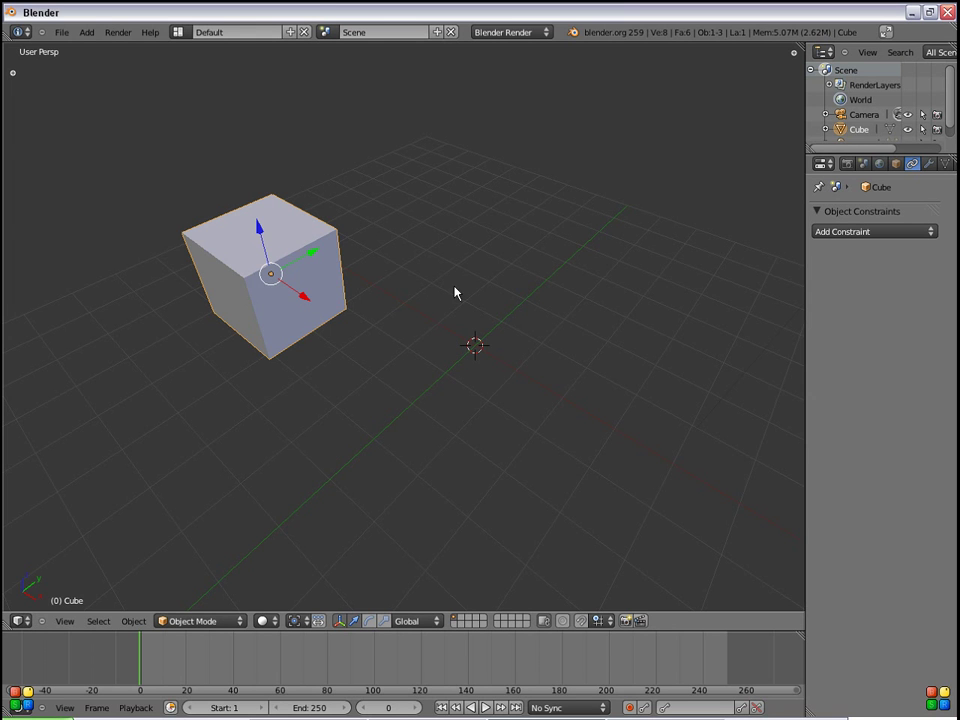
# - Orbit and zoom the viewport to view the default cube close up from another side
pyautogui.middleClick(347, 383)
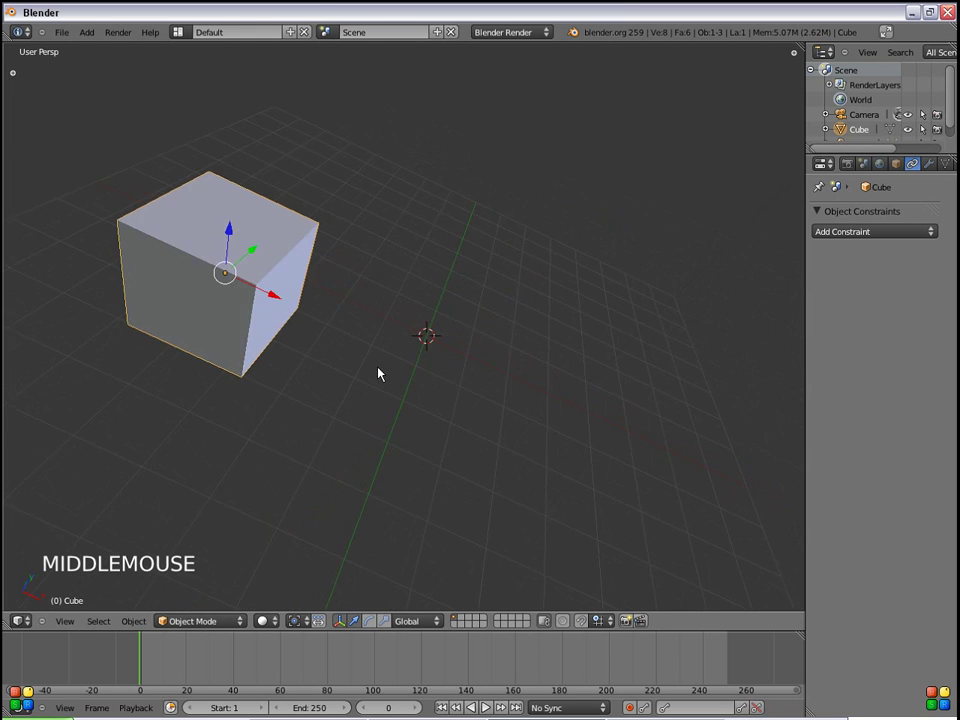
pyautogui.press('KP_Decimal')
pyautogui.middleClick(447, 407)
pyautogui.scroll(-3)
pyautogui.middleClick(366, 360)
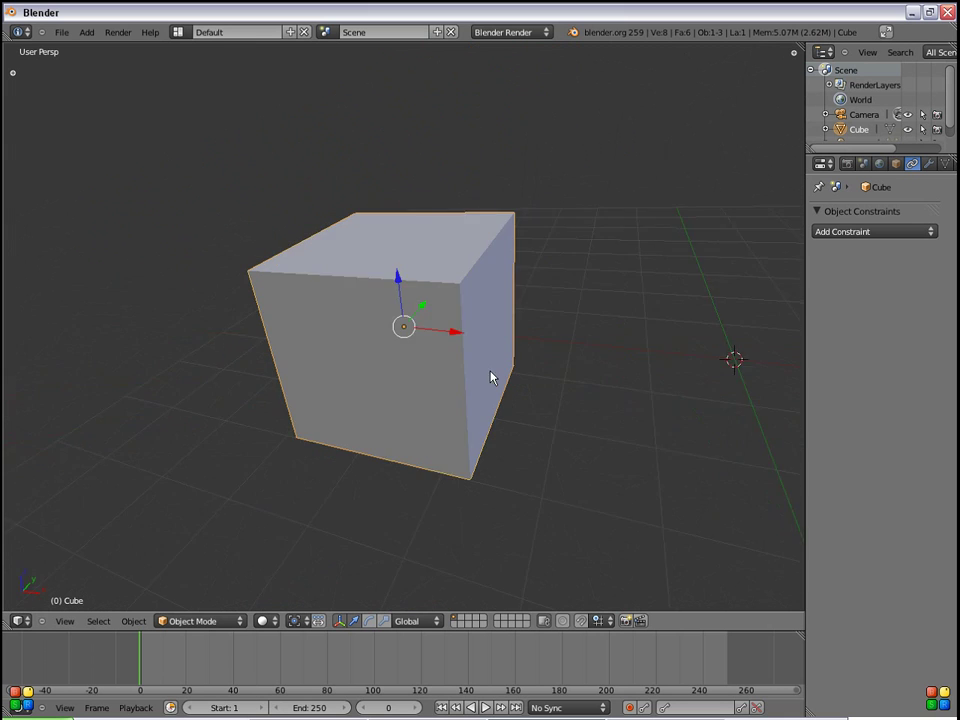
pyautogui.middleClick(603, 513)
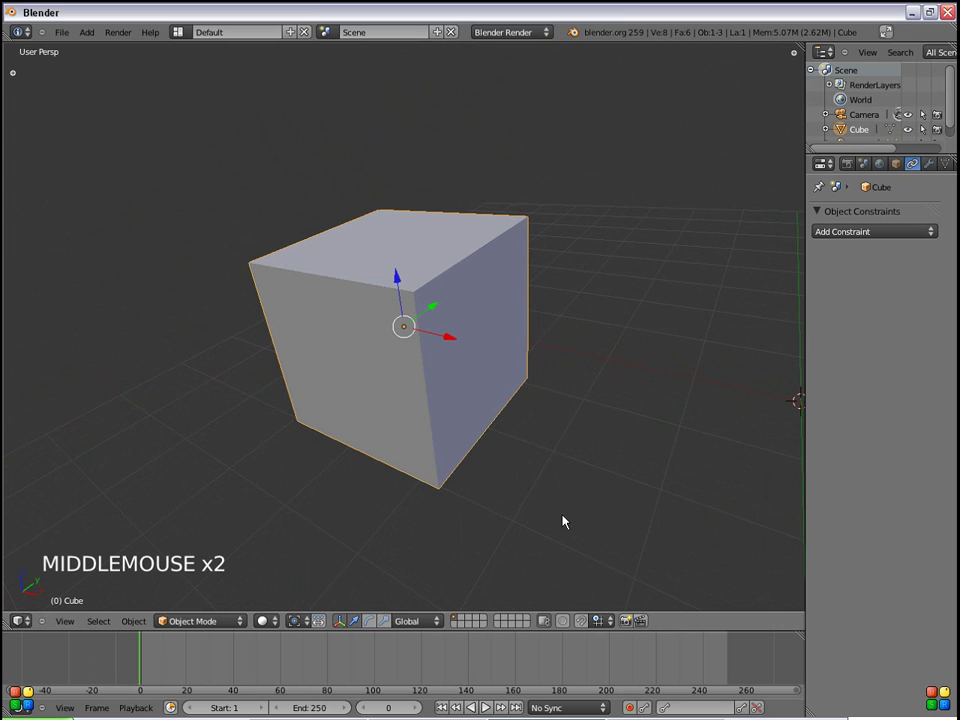
# - Toggle the cube between edit and object mode, leaving its geometry deselected and unchanged
pyautogui.press('Tab')
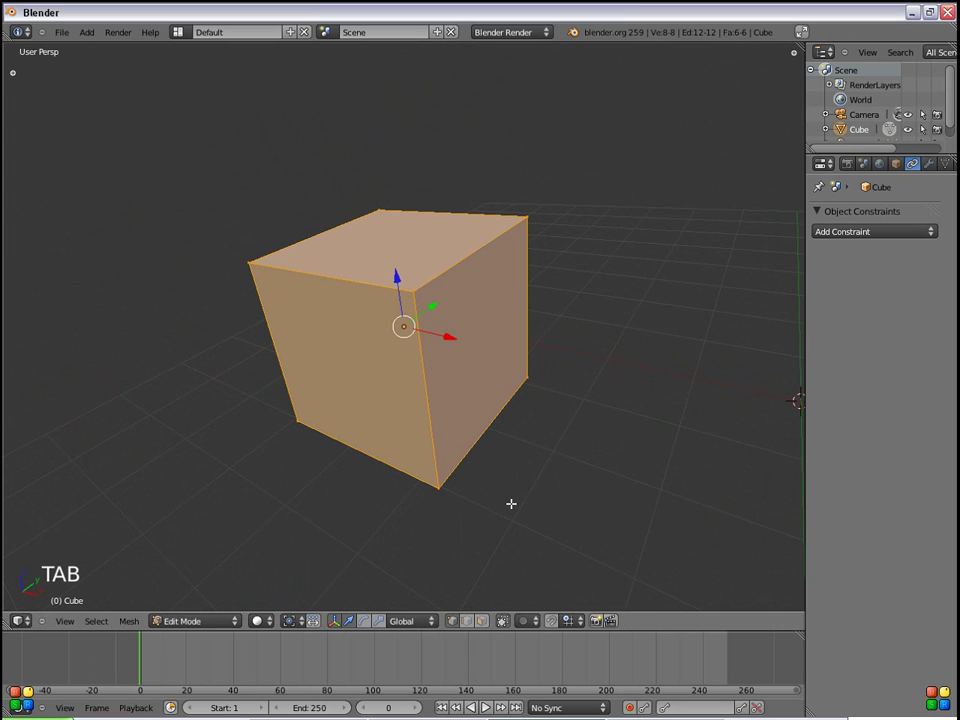
pyautogui.press('Tab')
pyautogui.press('Tab')
pyautogui.press('Tab')
pyautogui.click(209, 631)
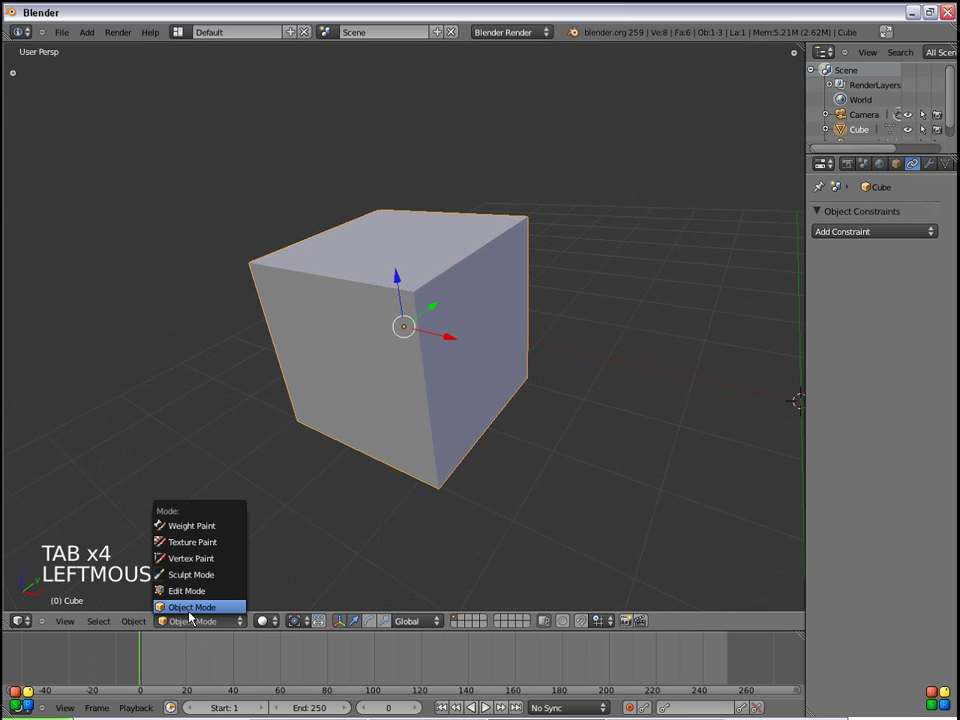
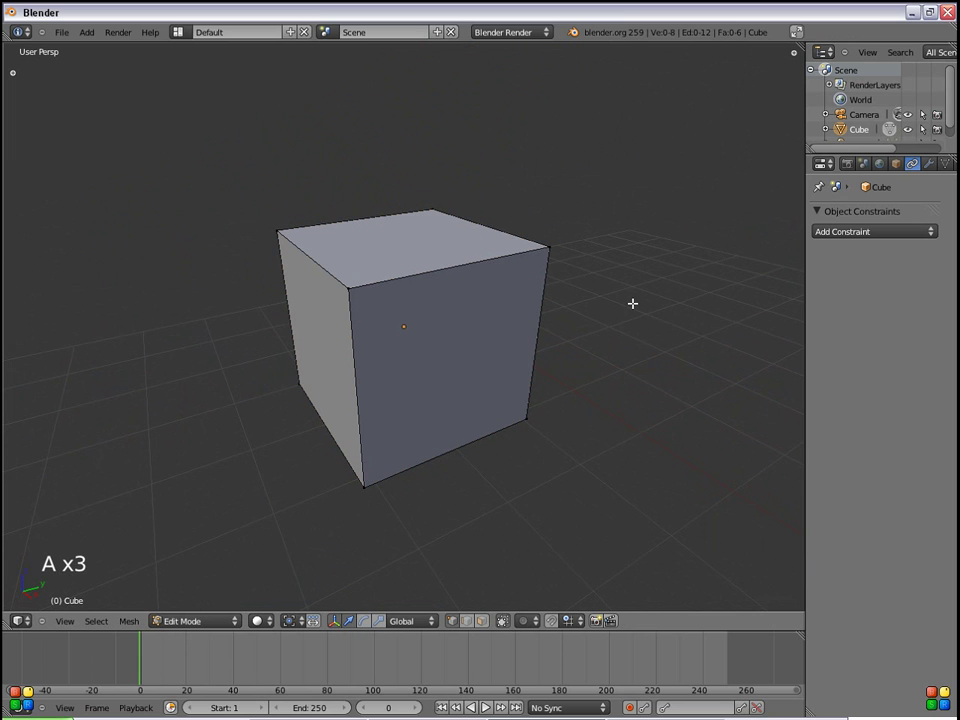
pyautogui.press('b')
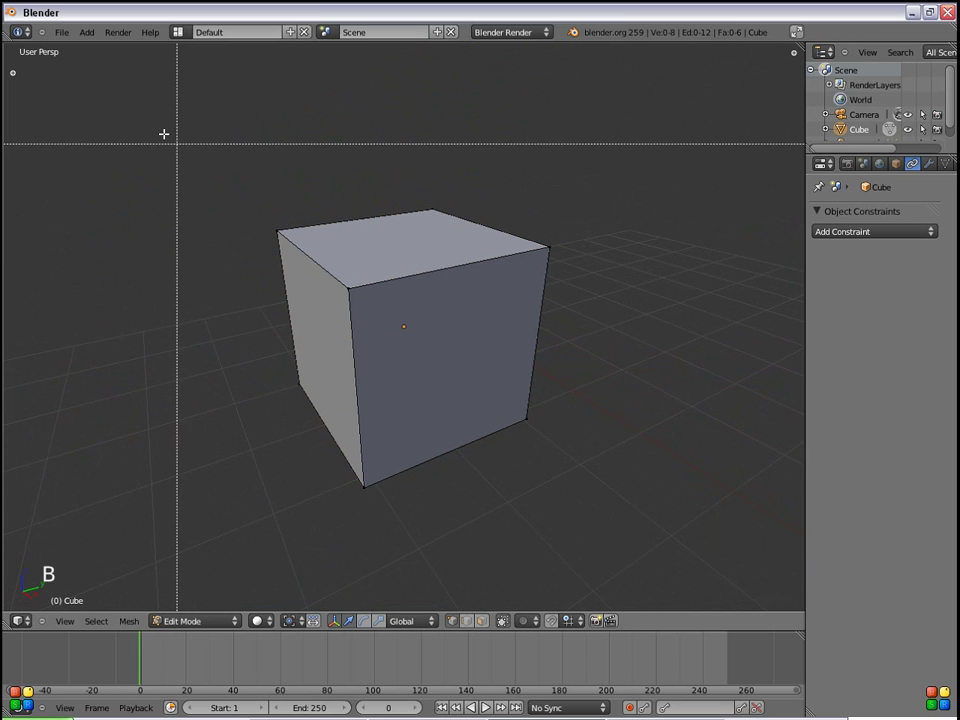
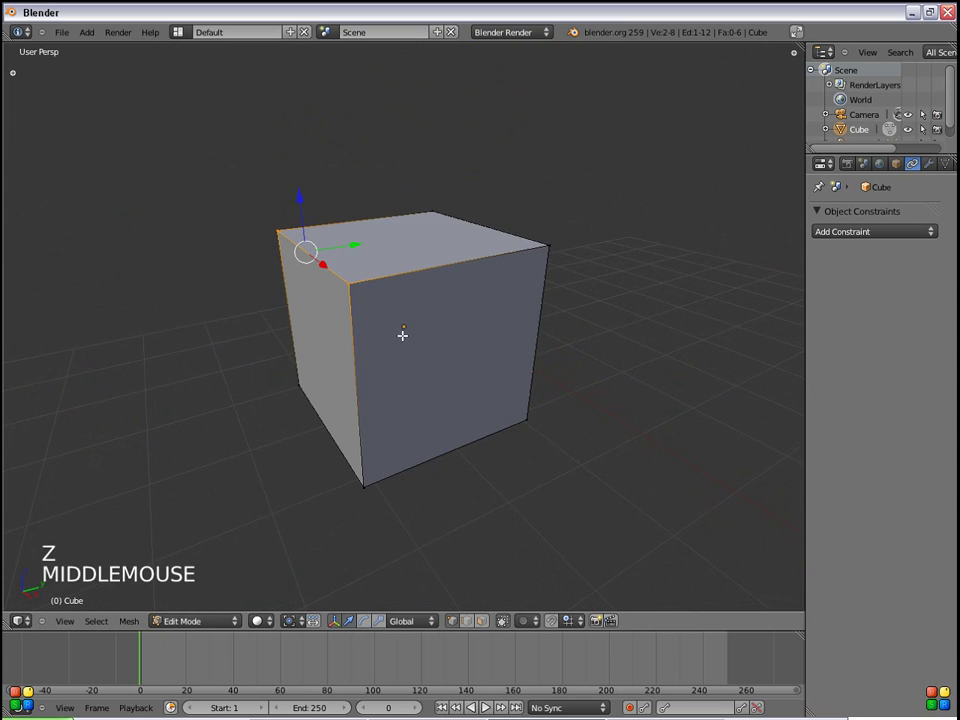
pyautogui.press('b')
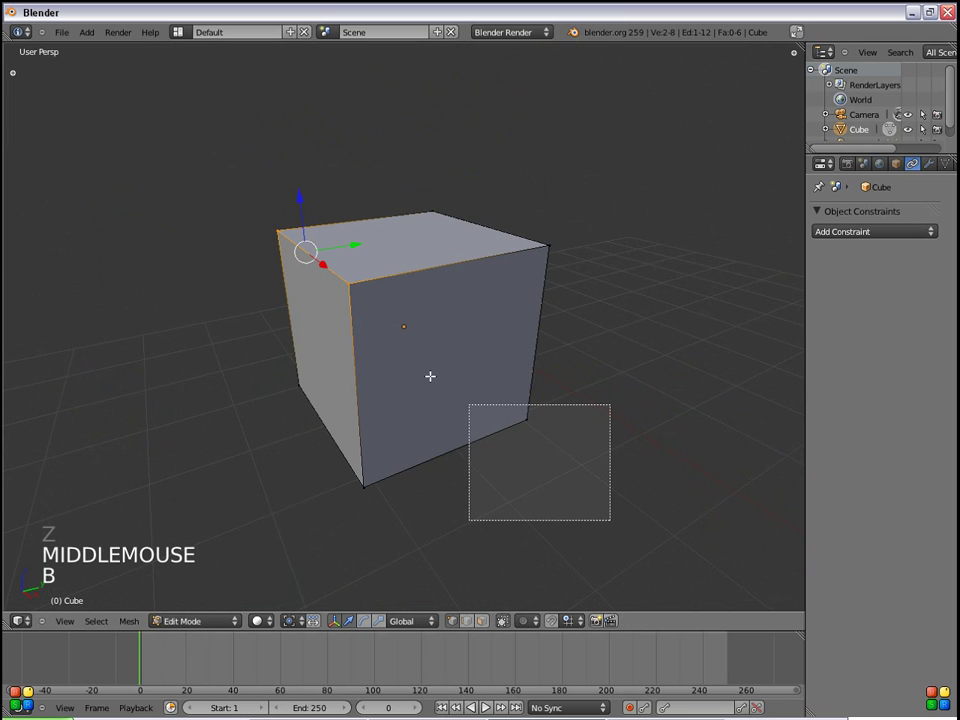
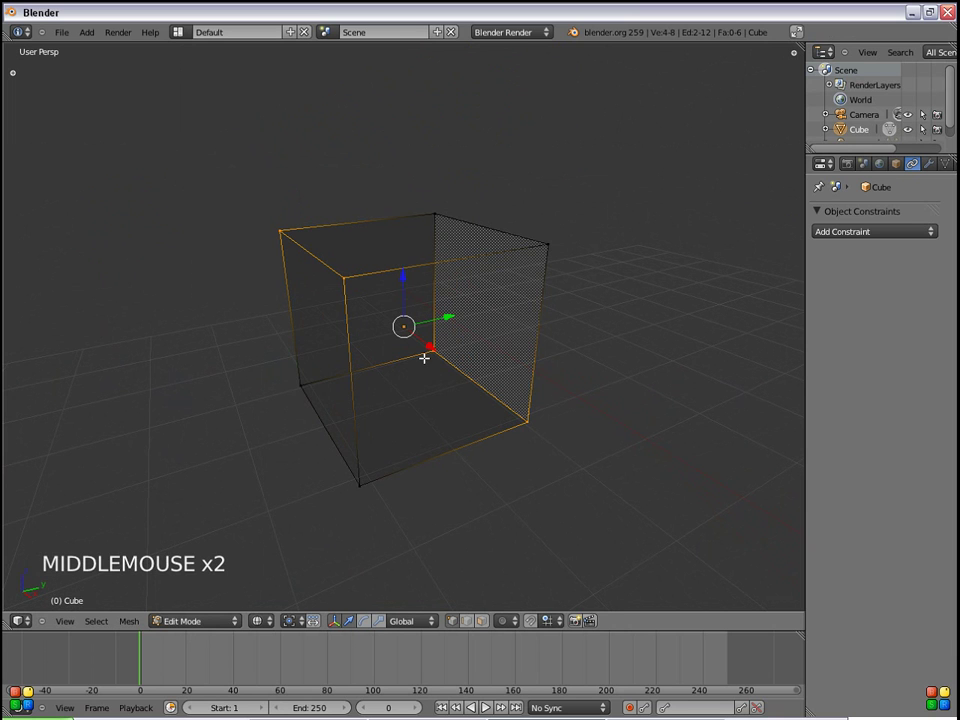
pyautogui.press('z')
# - Start circle (brush) selection on the cube's geometry in edit mode
pyautogui.press('a')
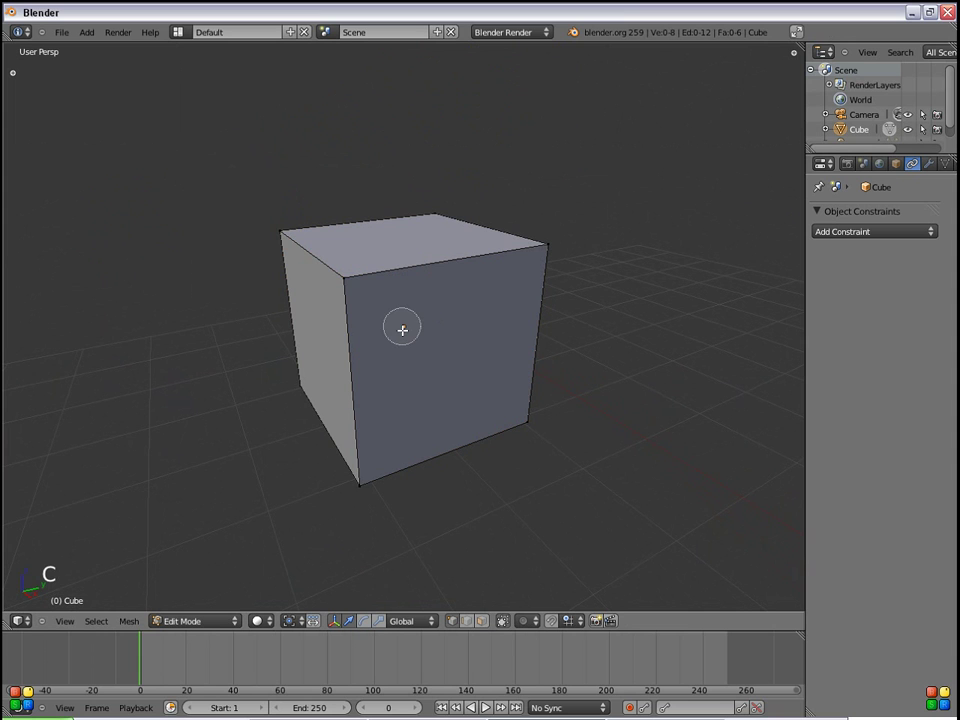
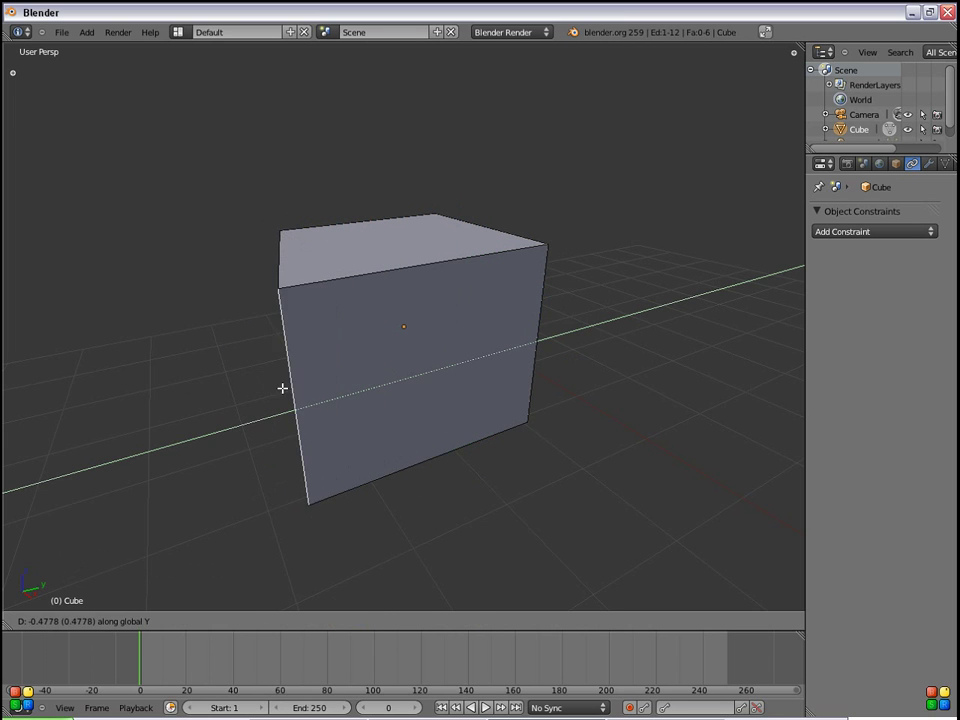
# - Select the cube's front vertical edge, start an edge slide and cancel it
pyautogui.rightClick(354, 370)
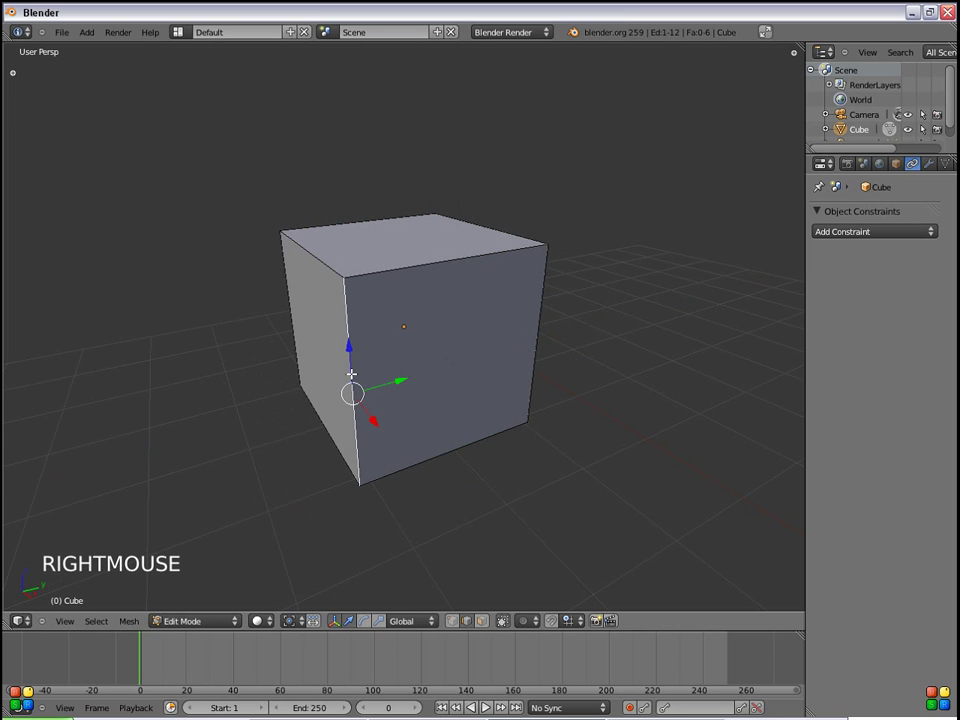
pyautogui.press('s')
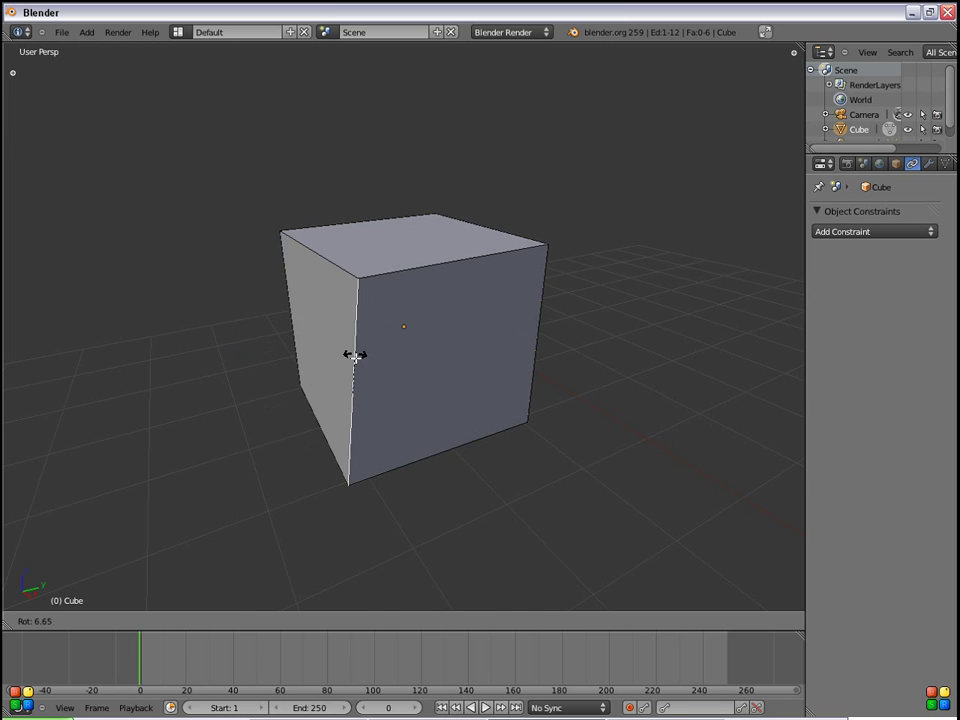
pyautogui.rightClick(361, 355)
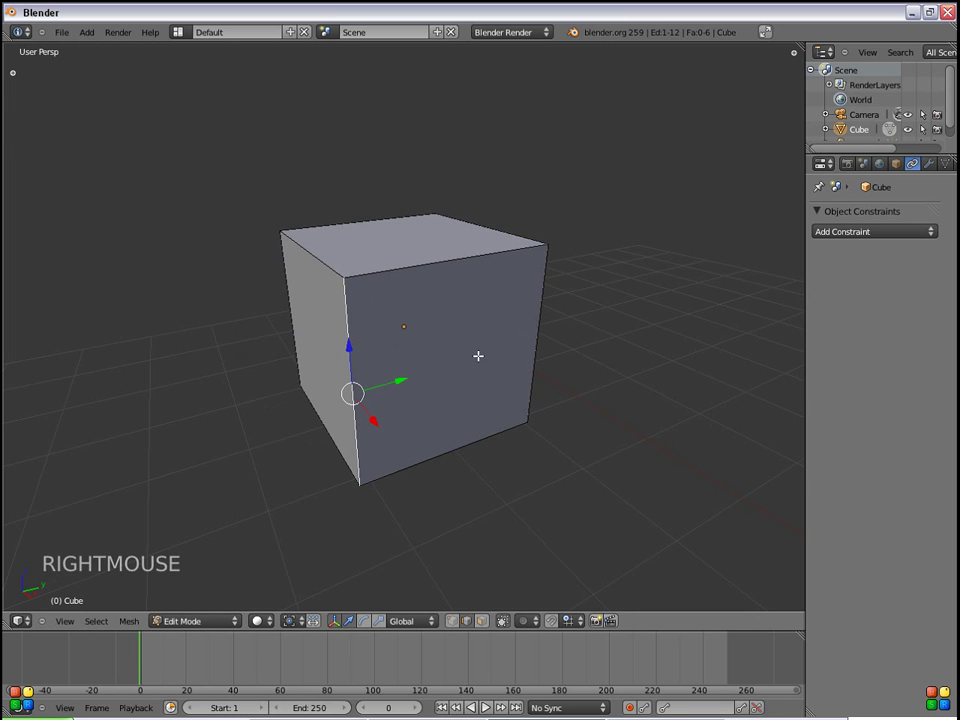
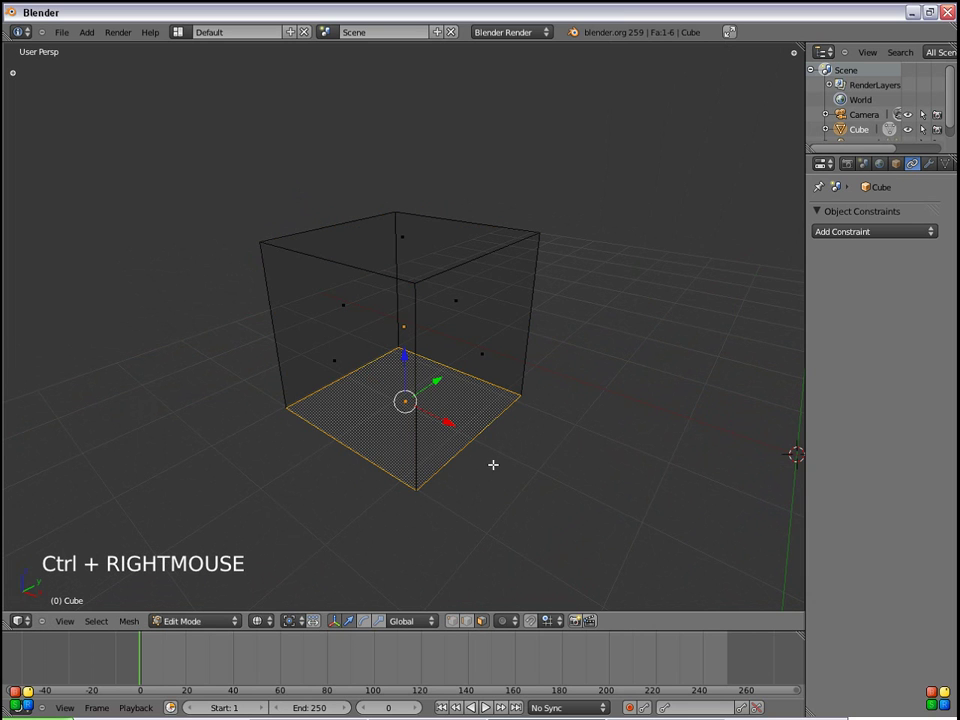
# - Select only the cube's top face and return the cube to solid shading
pyautogui.rightClick(335, 328)
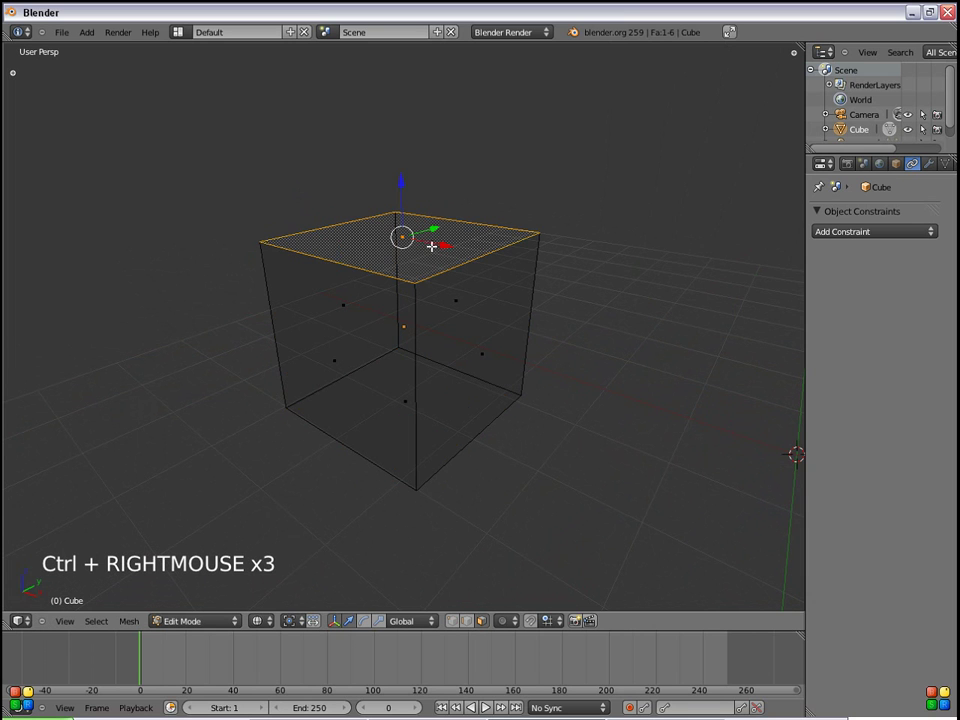
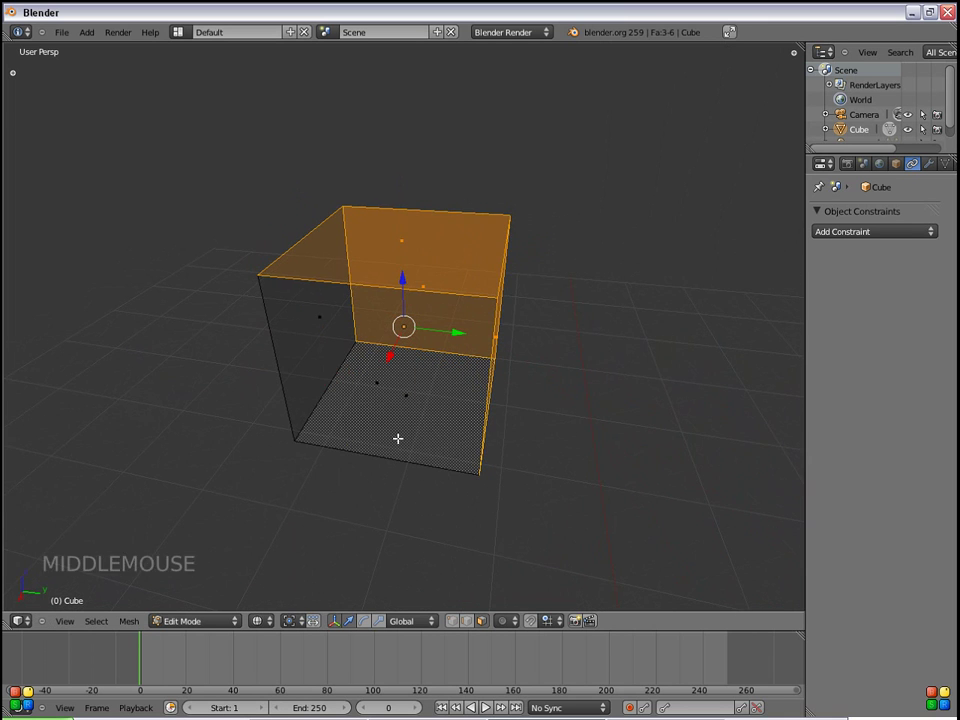
pyautogui.scroll(-3)
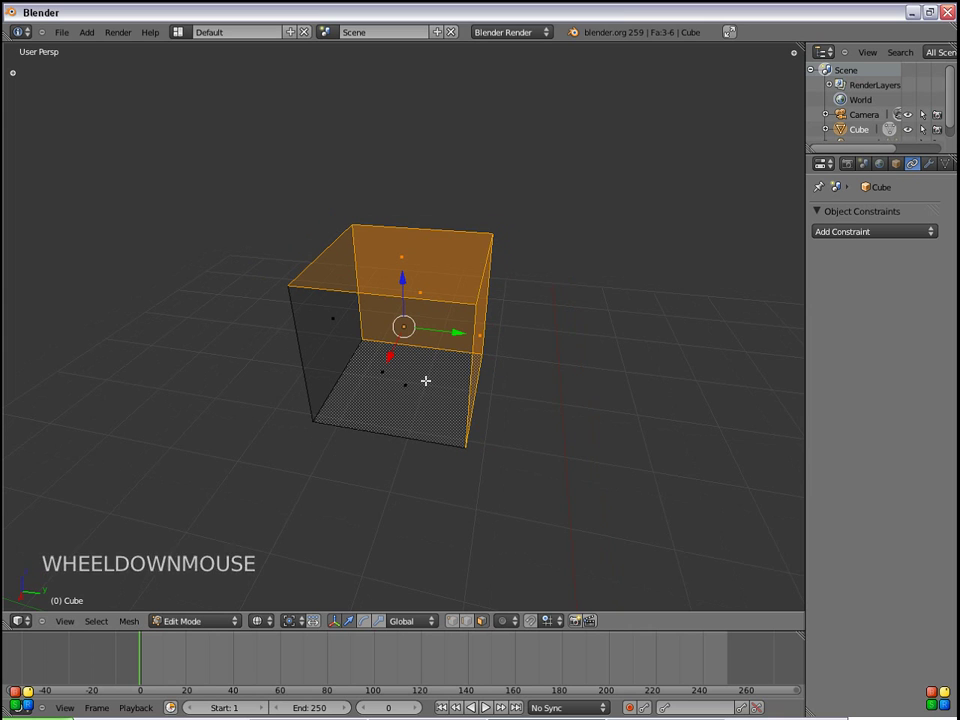
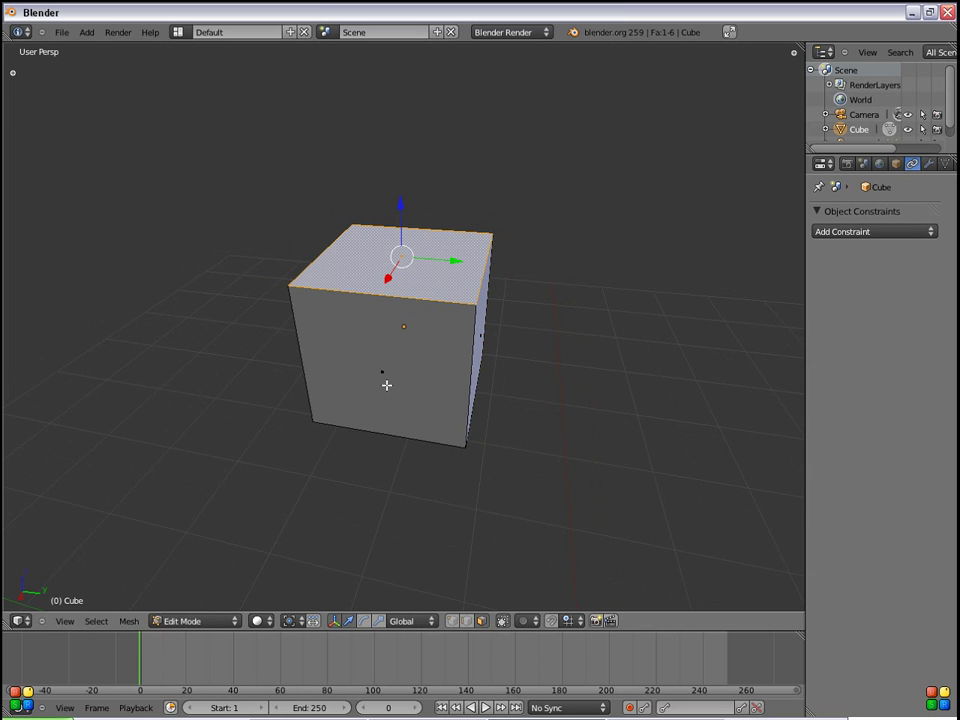
pyautogui.press('F7')
pyautogui.press('F7')
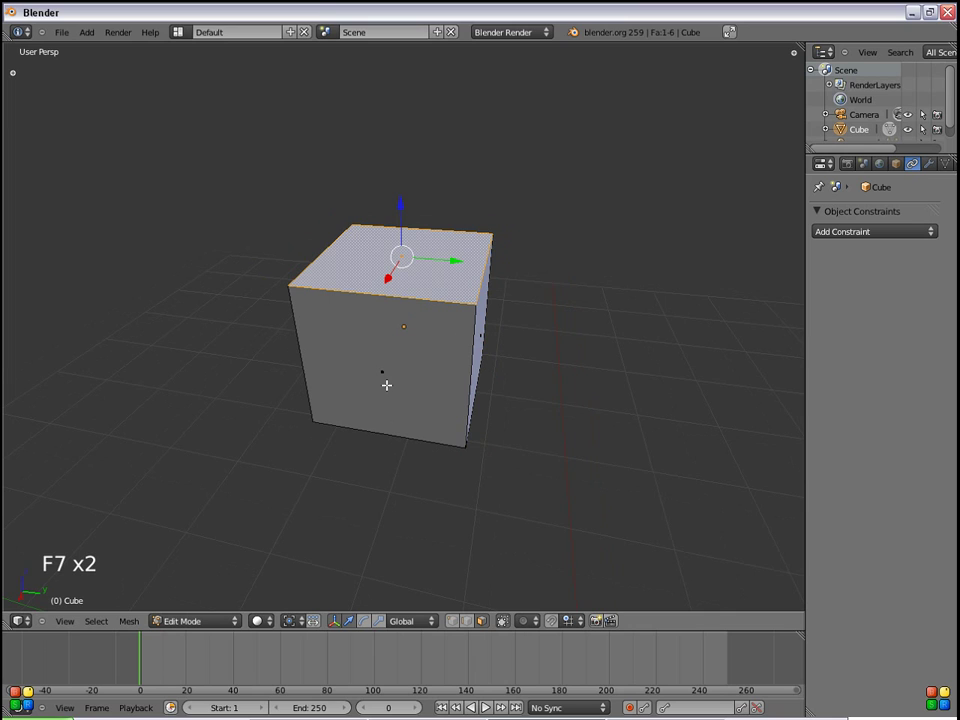